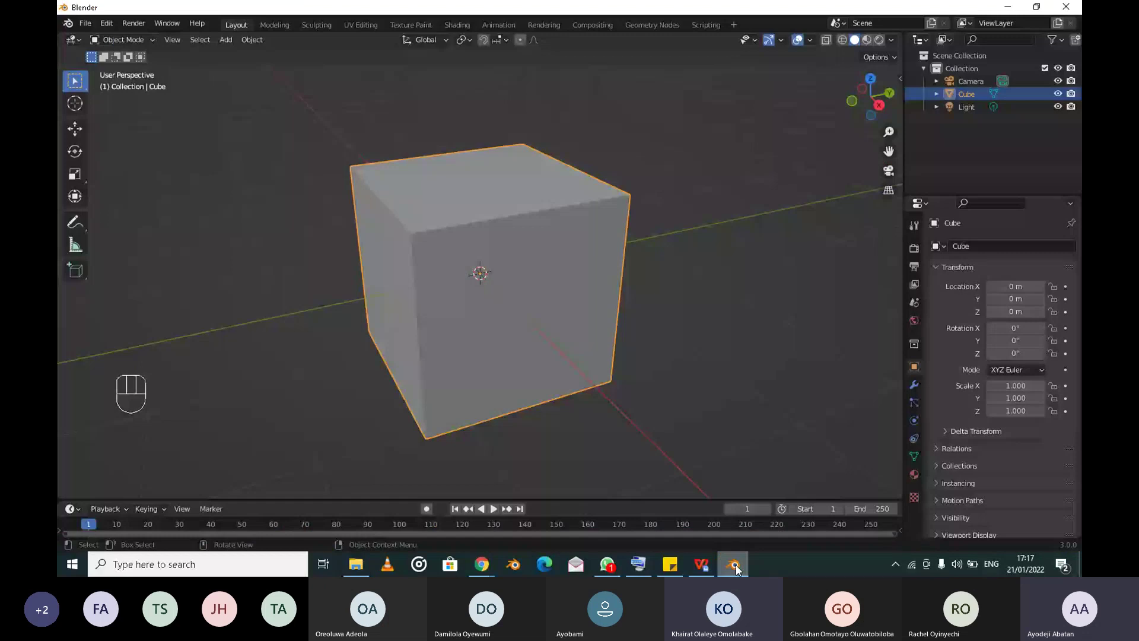
Open the File menu from the default cube scene
{"action": "scroll", "scroll_direction": "down", "scroll_amount": 3}
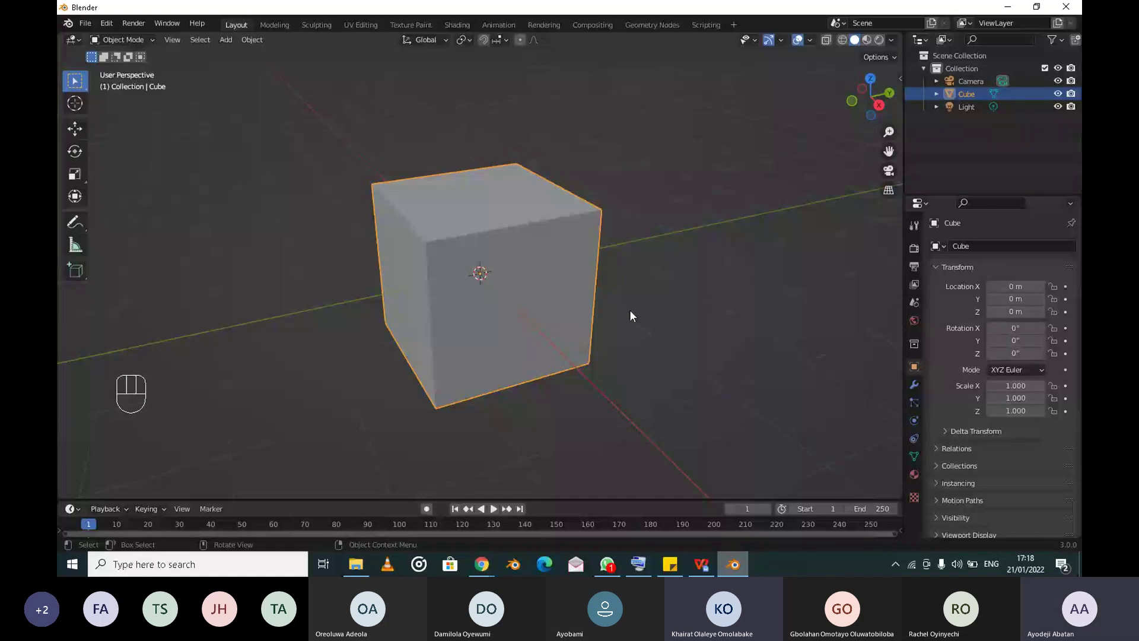
{"action": "left_click", "coordinate": [95, 36]}
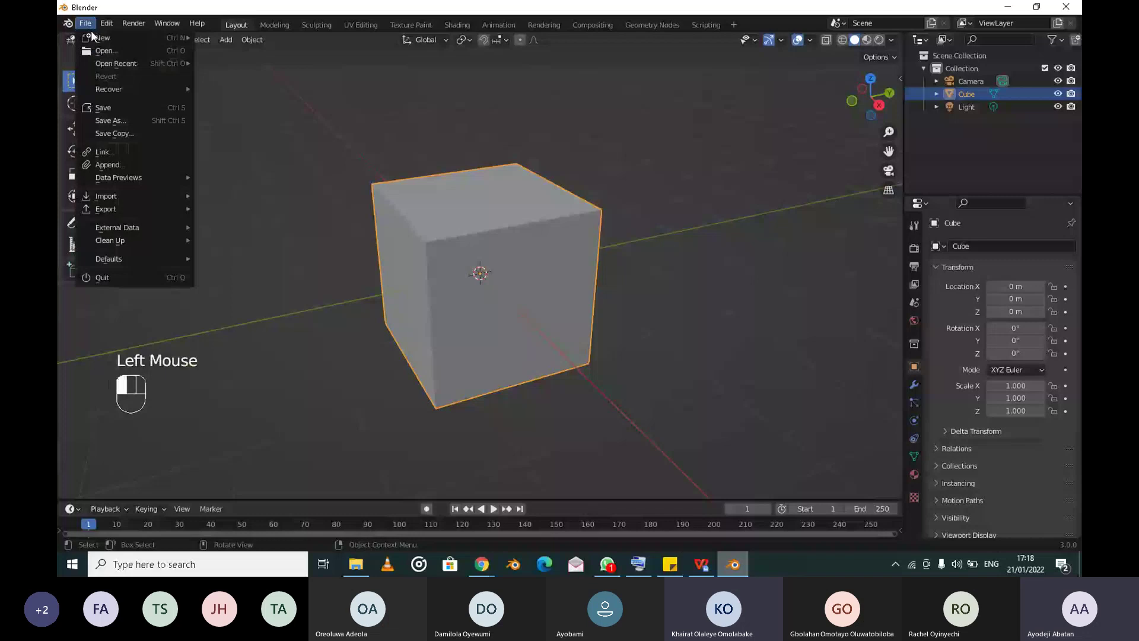
Load Classroom.blend from Open Recent, hide the Tables, and select the Wardrobe object
{"action": "scroll", "scroll_direction": "up", "scroll_amount": 3}
{"action": "left_click", "coordinate": [1059, 168]}
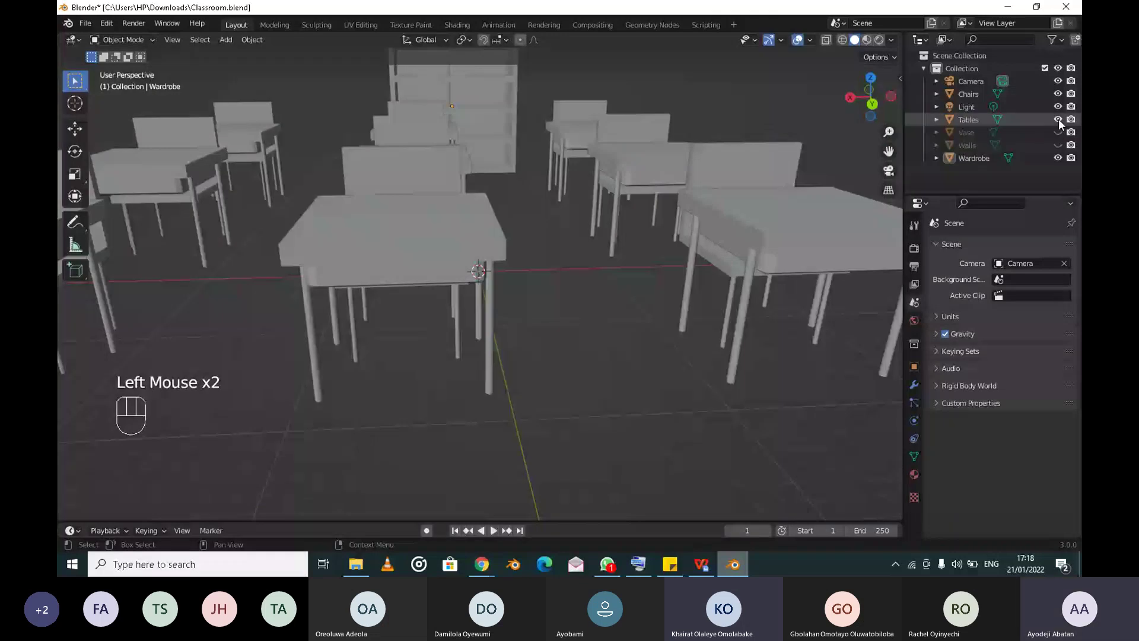
{"action": "left_click", "coordinate": [513, 156]}
{"action": "scroll", "scroll_direction": "down", "scroll_amount": 3}
{"action": "left_click", "coordinate": [546, 188]}
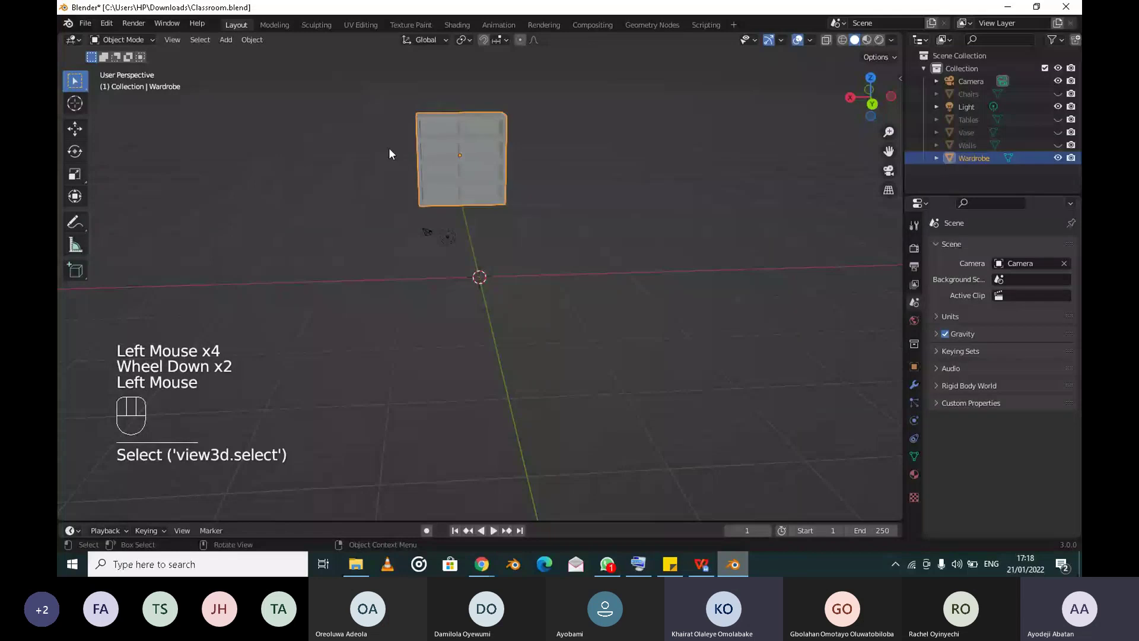
Zoom in on the Wardrobe to see it in full
{"action": "left_click", "coordinate": [232, 248]}
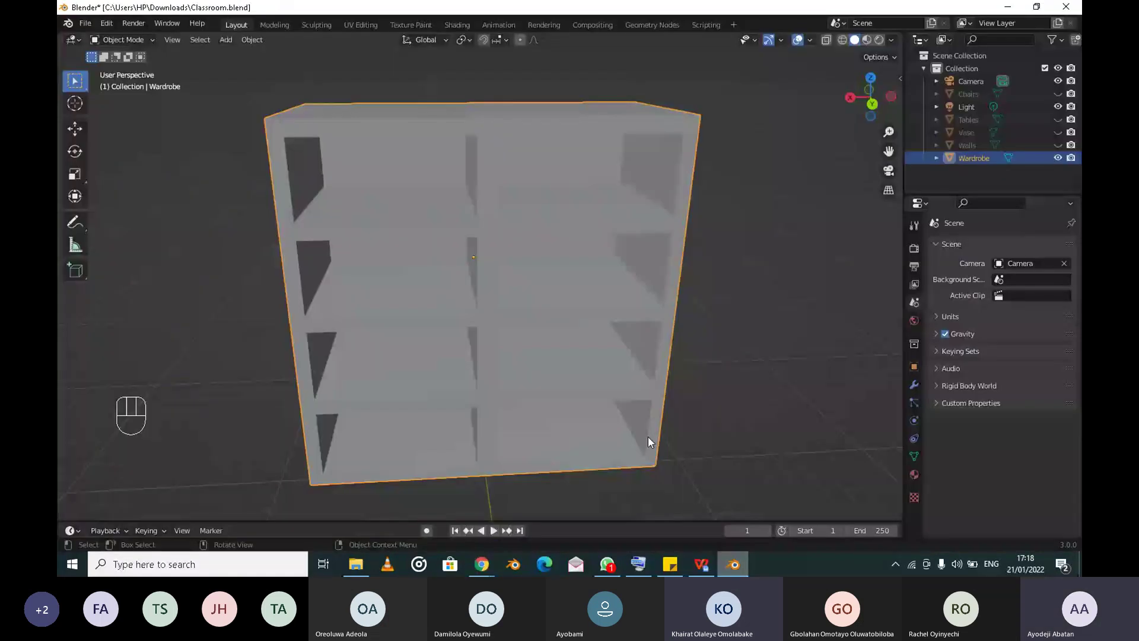
{"action": "scroll", "scroll_direction": "down", "scroll_amount": 3}
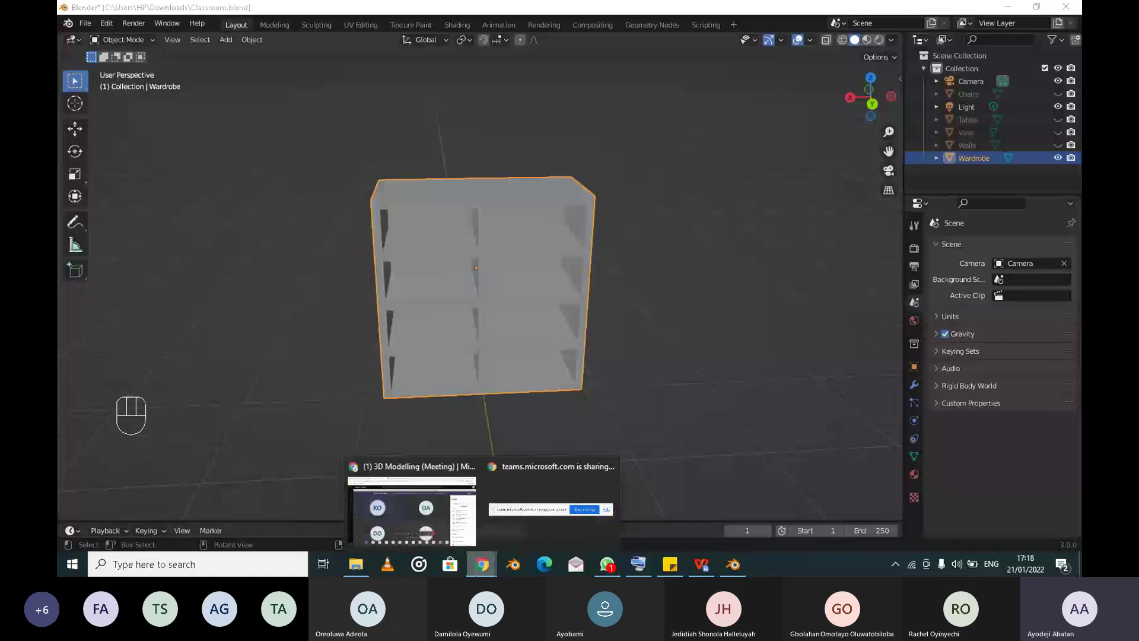
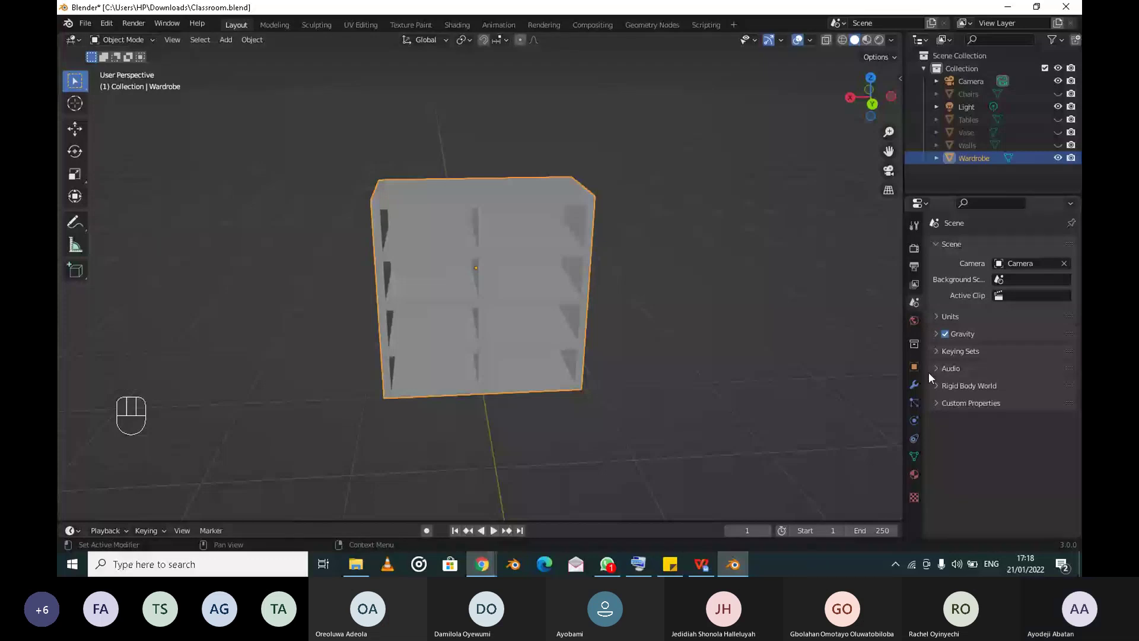
Create a new Principled BSDF material for the Wardrobe in Material Properties
{"action": "left_click", "coordinate": [933, 377]}
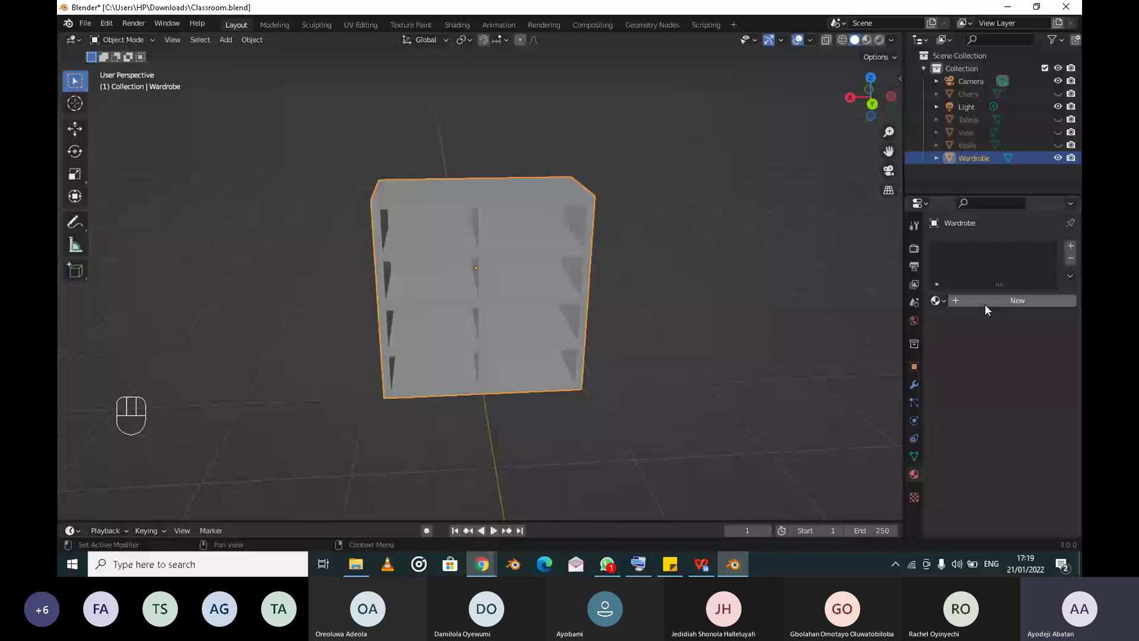
{"action": "left_click", "coordinate": [977, 309]}
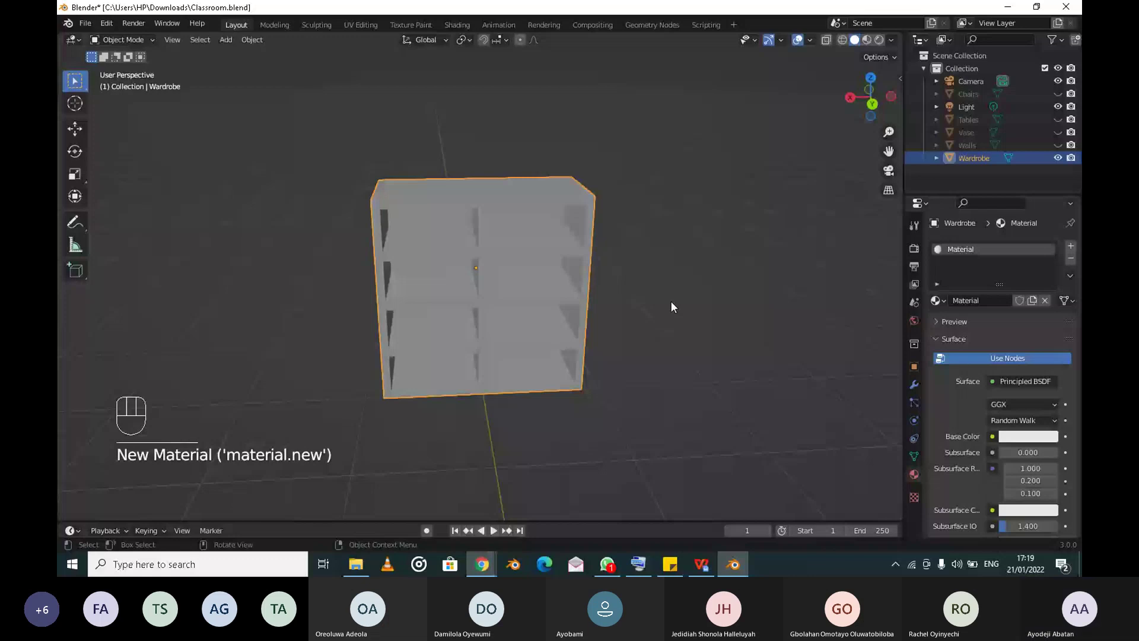
{"action": "scroll", "scroll_direction": "down", "scroll_amount": 3}
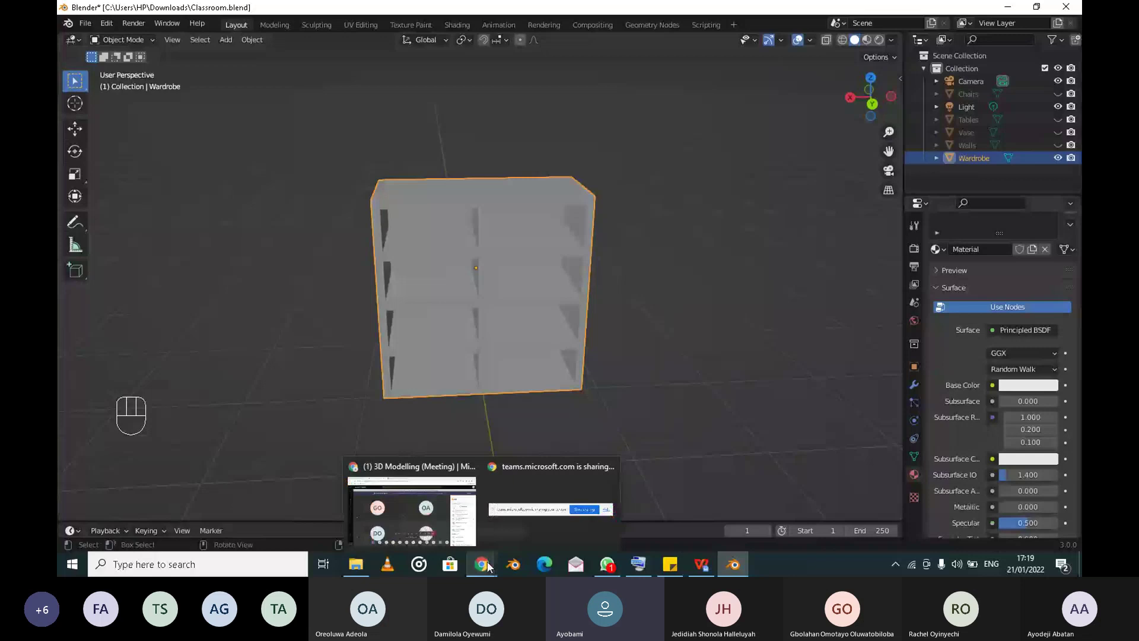
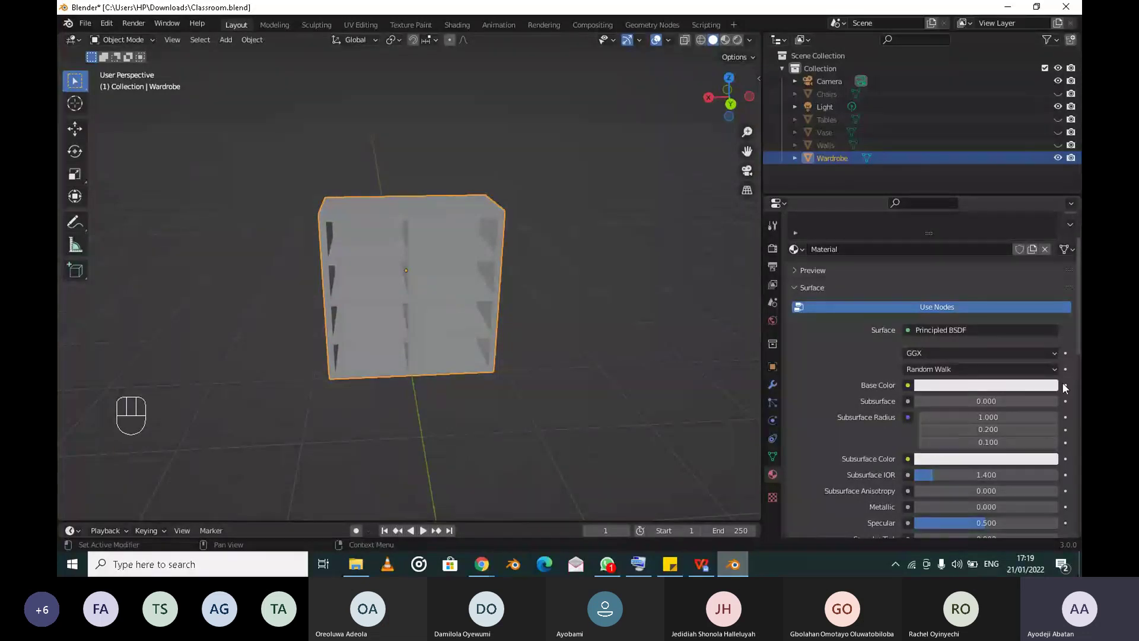
Drive the Wardrobe material's Base Color with an Image Texture node
{"action": "left_click_drag", "start_coordinate": [1066, 388], "coordinate": [512, 552]}
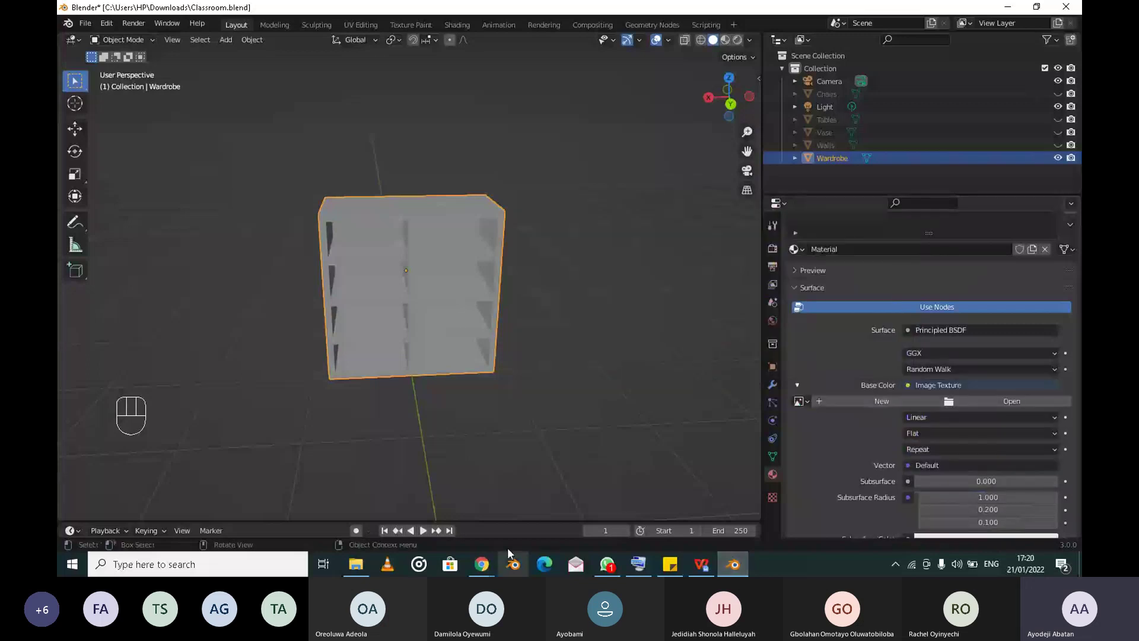
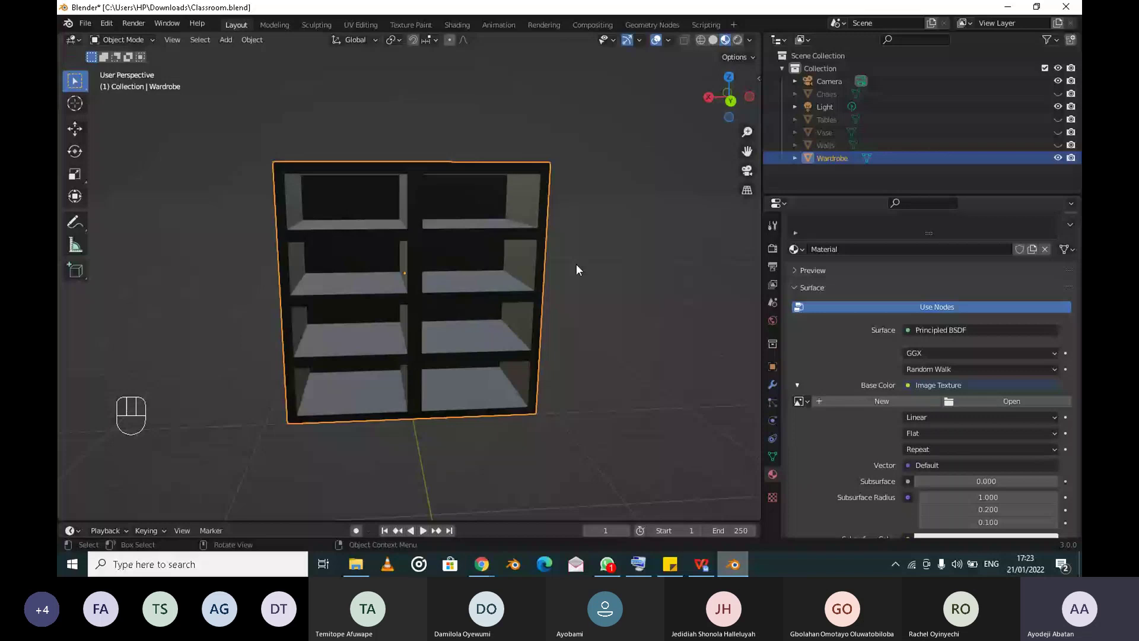
Undo the material assignment, leaving the Wardrobe with no material
{"action": "left_click", "coordinate": [580, 269]}
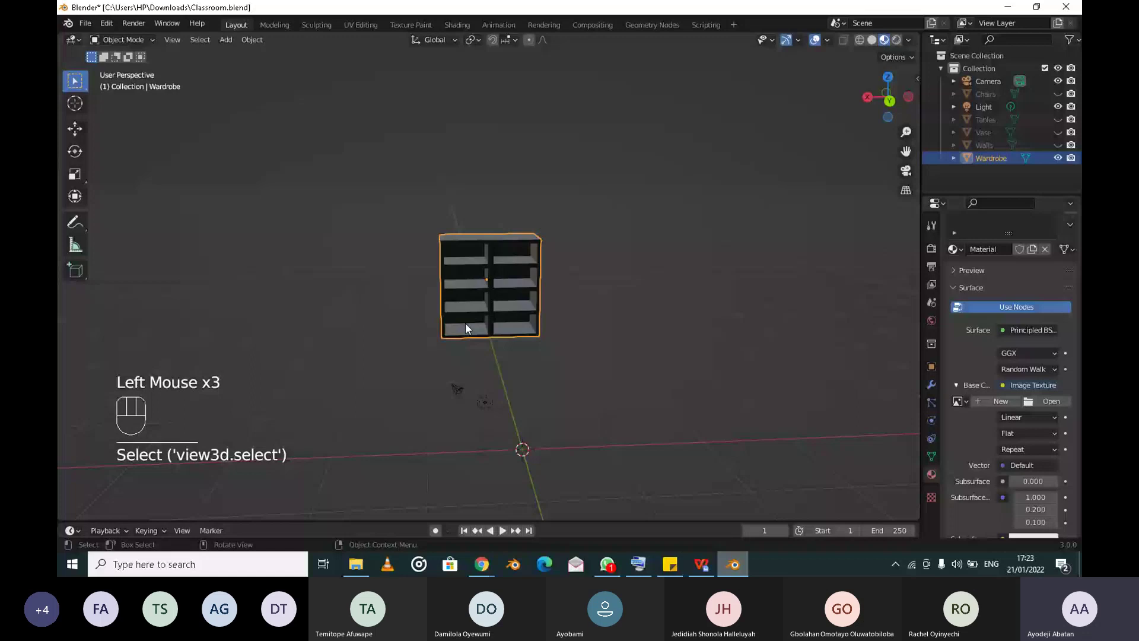
{"action": "key", "text": "ctrl+z"}
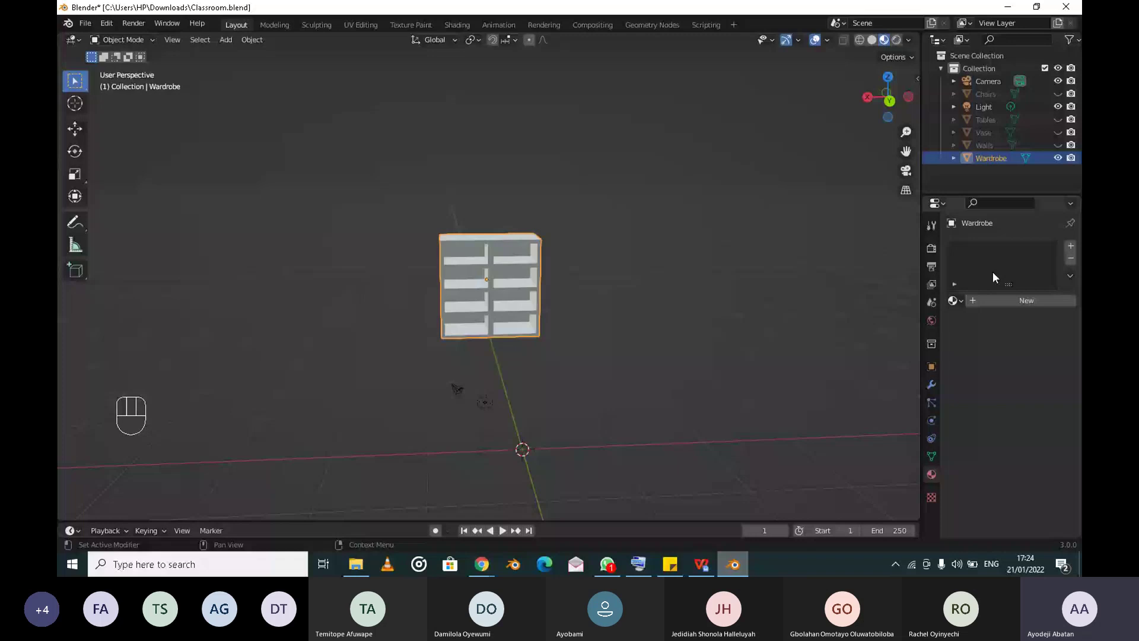
Create a fresh Principled BSDF material for the Wardrobe again
{"action": "left_click", "coordinate": [993, 419]}
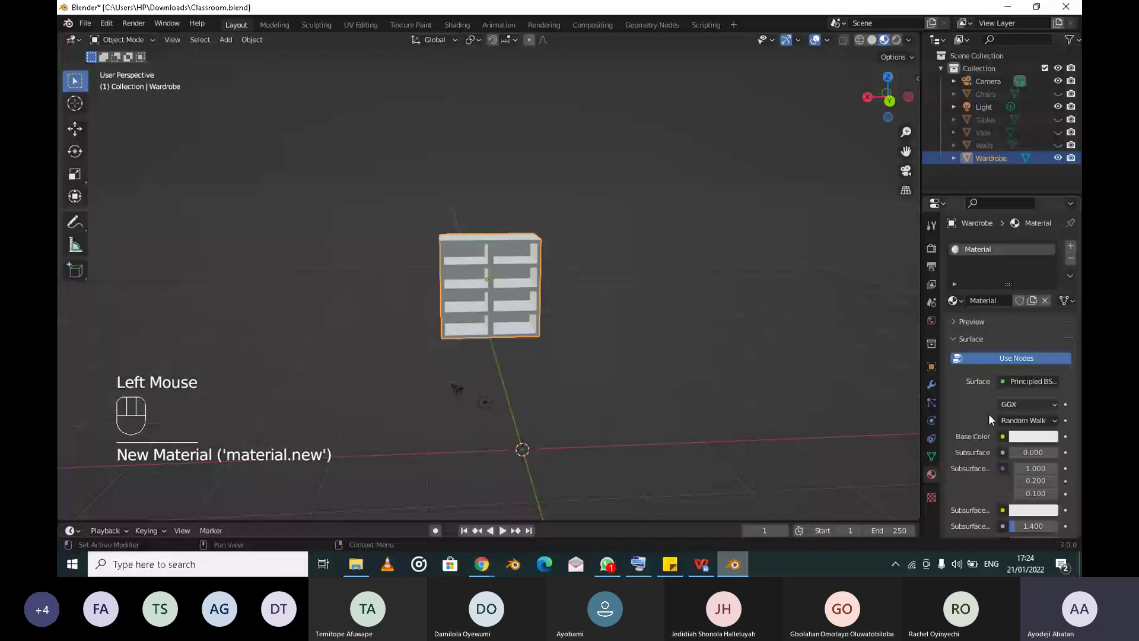
{"action": "scroll", "scroll_direction": "down", "scroll_amount": 3}
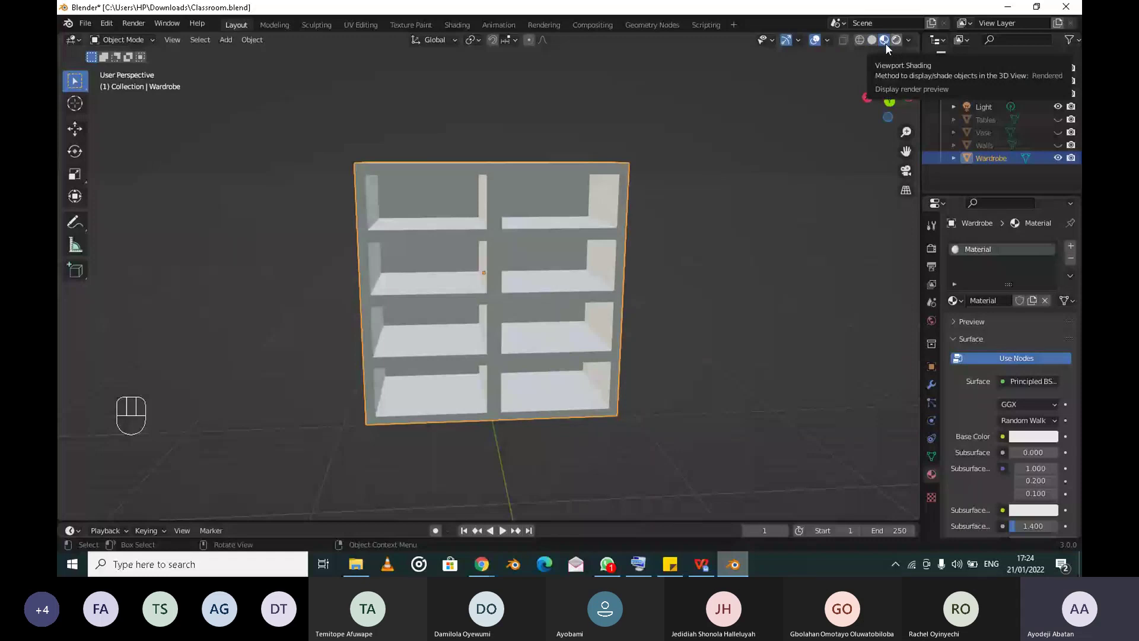
Switch to Rendered viewport shading and browse for an image for the Base Color texture
{"action": "left_click", "coordinate": [890, 49]}
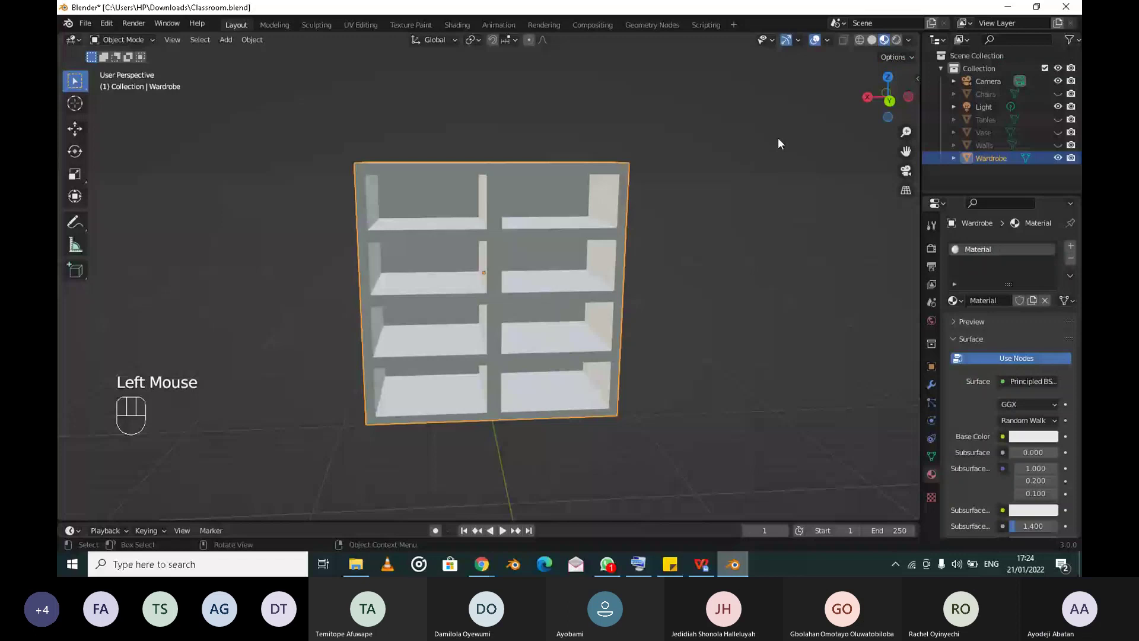
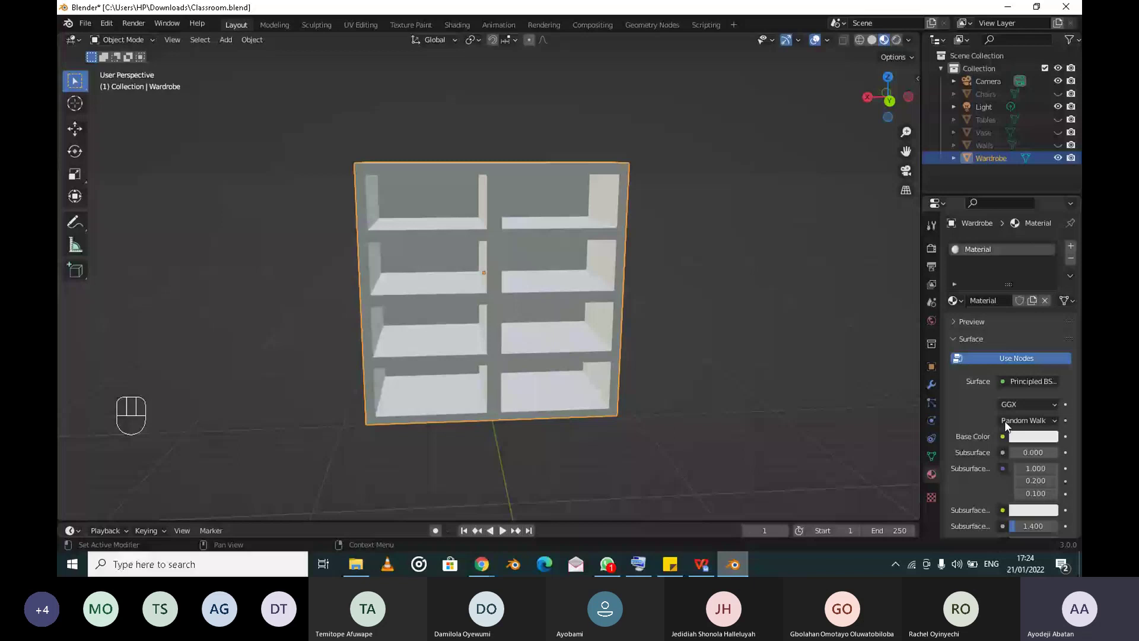
{"action": "scroll", "scroll_direction": "up", "scroll_amount": 3}
{"action": "left_click", "coordinate": [1010, 340]}
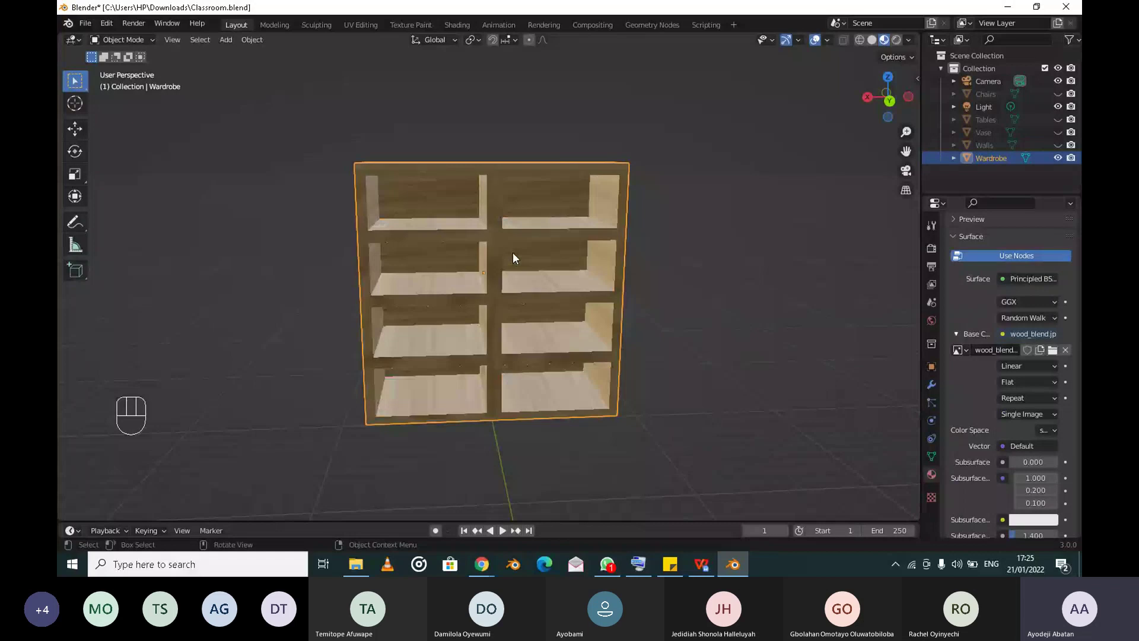
Orbit and zoom around the wardrobe to inspect the wood_blend.jpg texture on its frame and shelves
{"action": "middle_click", "coordinate": [657, 297]}
{"action": "scroll", "scroll_direction": "down", "scroll_amount": 3}
{"action": "scroll", "scroll_direction": "up", "scroll_amount": 3}
{"action": "middle_click", "coordinate": [610, 243]}
{"action": "scroll", "scroll_direction": "down", "scroll_amount": 3}
{"action": "middle_click", "coordinate": [540, 287]}
{"action": "scroll", "scroll_direction": "down", "scroll_amount": 3}
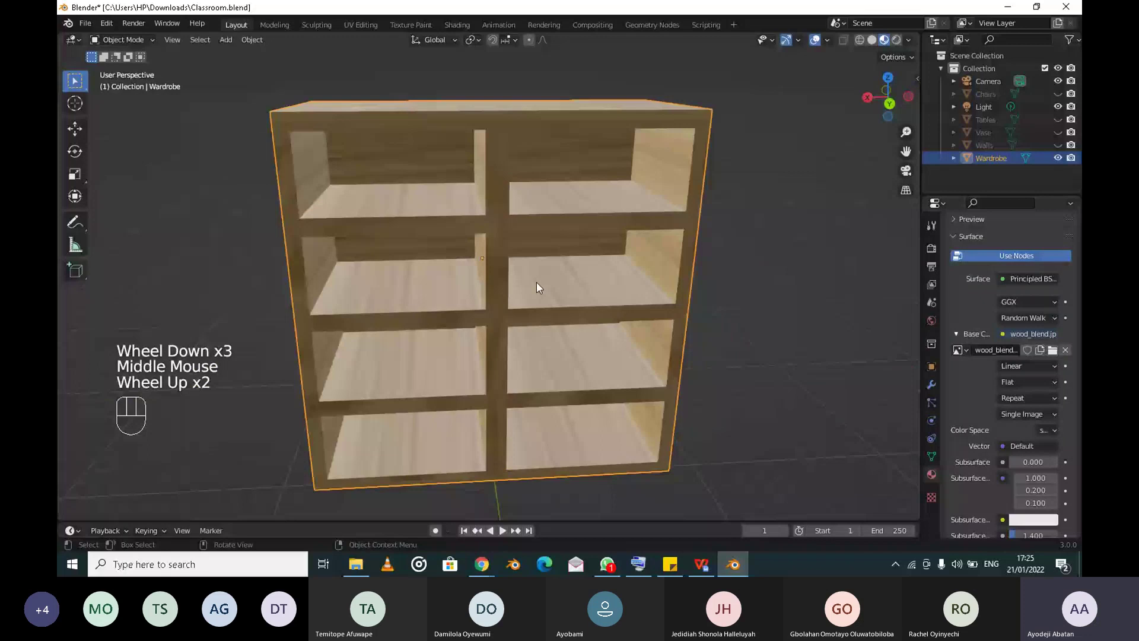
{"action": "scroll", "scroll_direction": "down", "scroll_amount": 3}
{"action": "left_click_drag", "start_coordinate": [577, 400], "coordinate": [452, 301]}
{"action": "scroll", "scroll_direction": "down", "scroll_amount": 3}
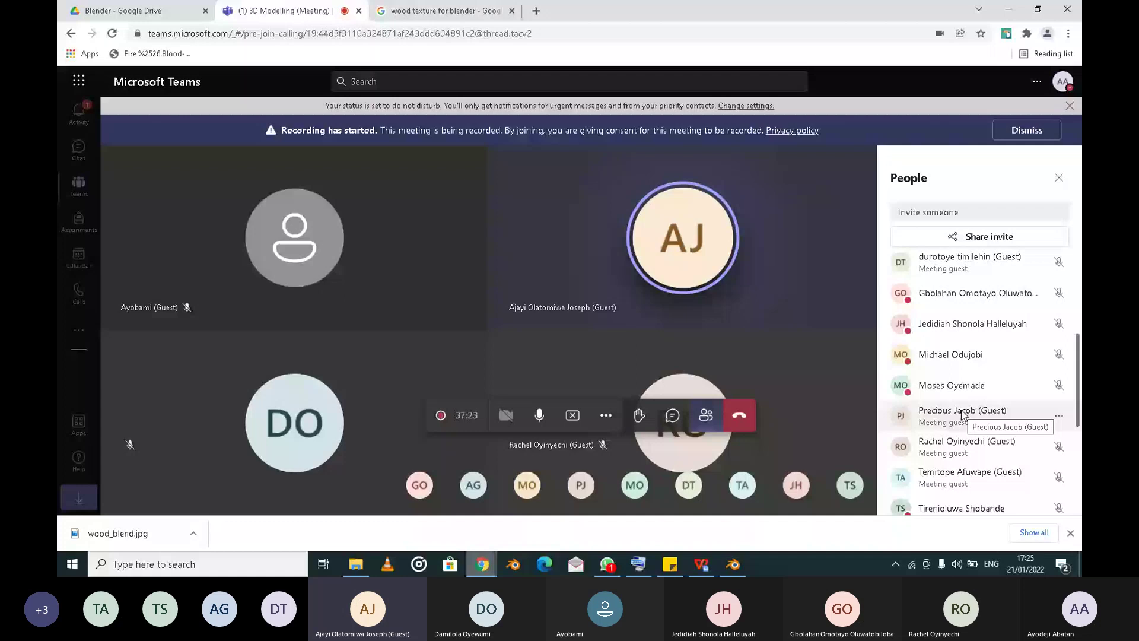
{"action": "scroll", "scroll_direction": "down", "scroll_amount": 3}
{"action": "scroll", "scroll_direction": "down", "scroll_amount": 3}
{"action": "middle_click", "coordinate": [632, 384]}
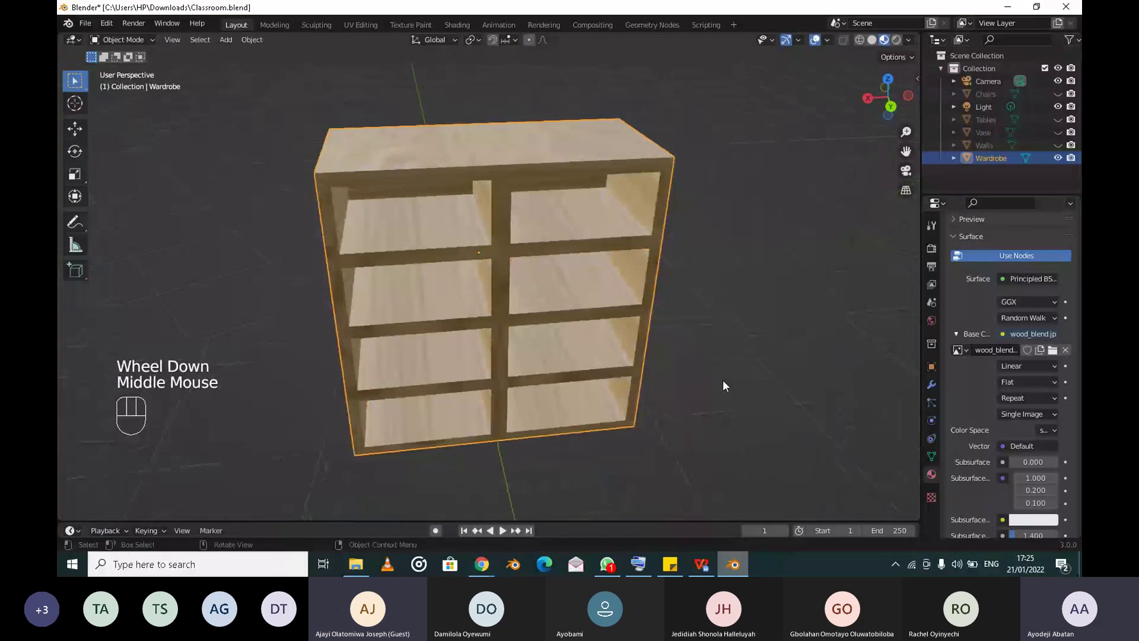
{"action": "scroll", "scroll_direction": "down", "scroll_amount": 3}
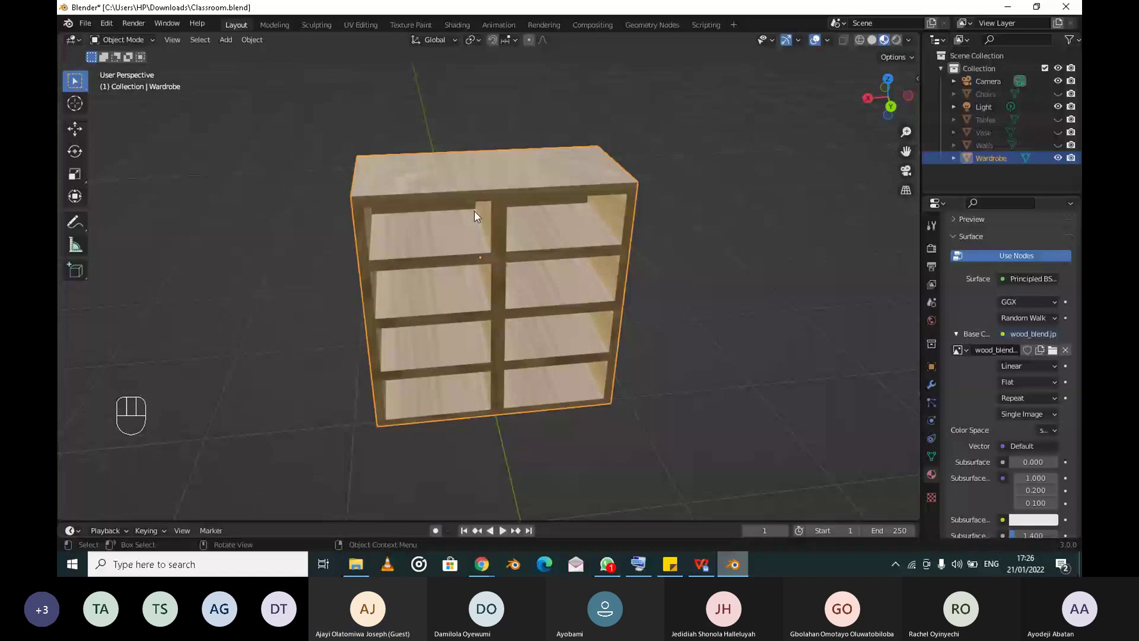
{"action": "key", "text": "KP_1"}
{"action": "key", "text": "KP_3"}
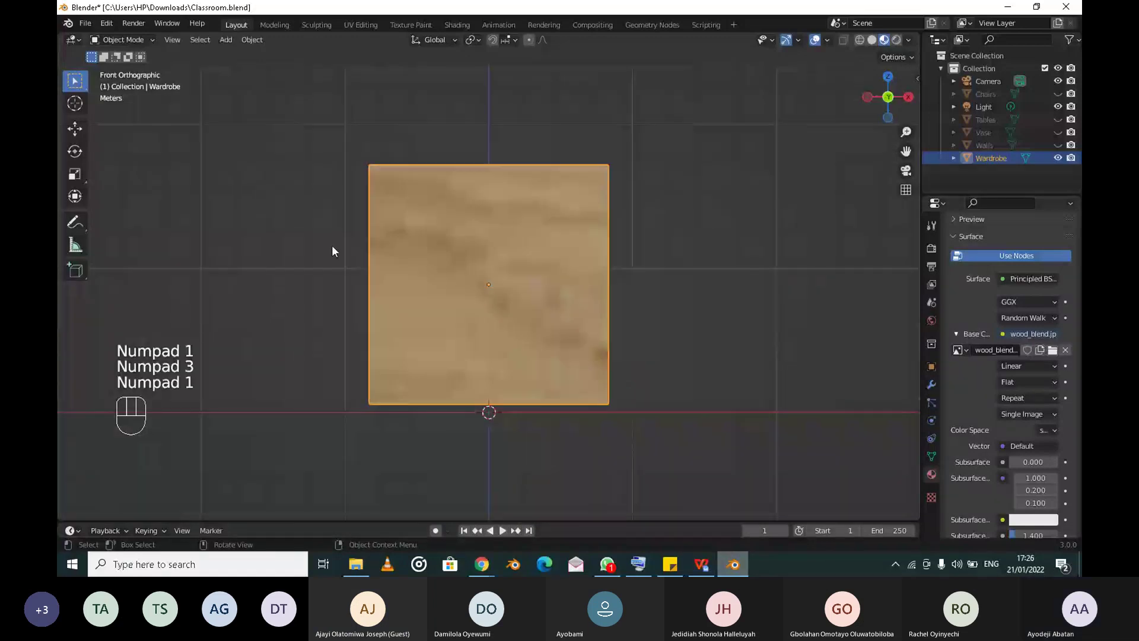
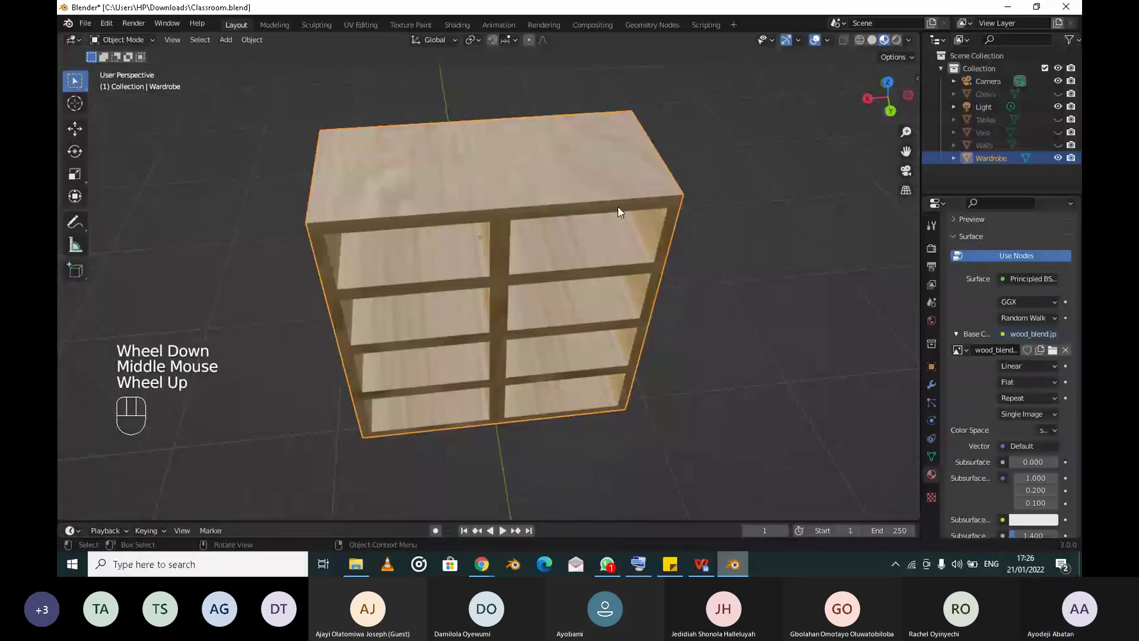
{"action": "left_click_drag", "start_coordinate": [597, 143], "coordinate": [595, 146]}
{"action": "scroll", "scroll_direction": "down", "scroll_amount": 3}
{"action": "scroll", "scroll_direction": "up", "scroll_amount": 3}
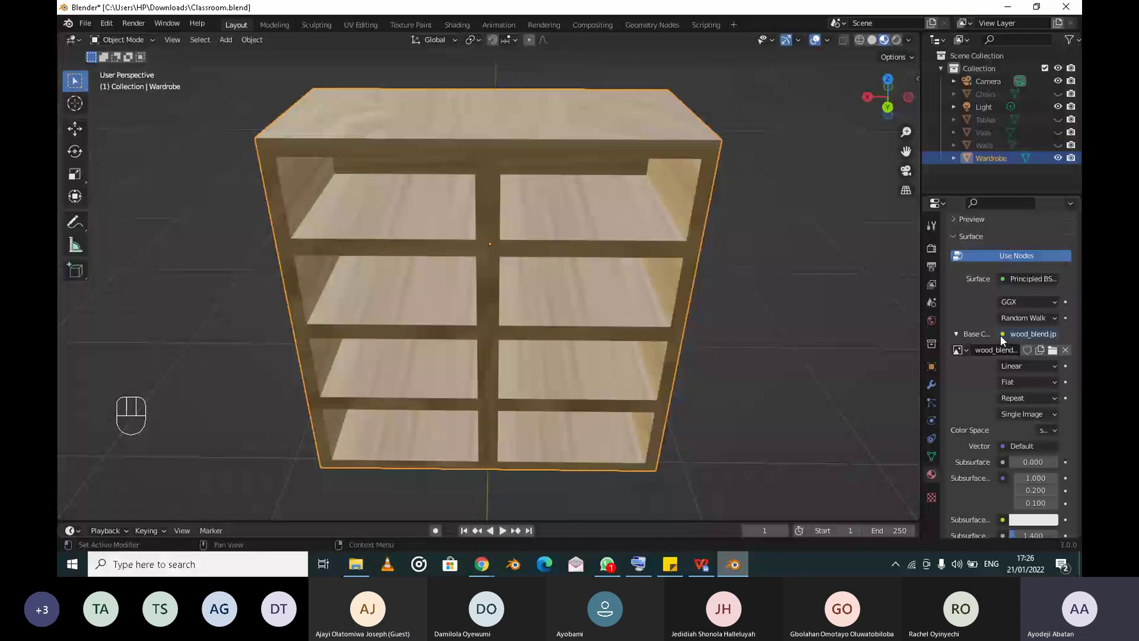
{"action": "left_click_drag", "start_coordinate": [1004, 340], "coordinate": [952, 360]}
{"action": "scroll", "scroll_direction": "down", "scroll_amount": 3}
{"action": "scroll", "scroll_direction": "up", "scroll_amount": 3}
{"action": "scroll", "scroll_direction": "down", "scroll_amount": 3}
{"action": "left_click_drag", "start_coordinate": [490, 146], "coordinate": [525, 185]}
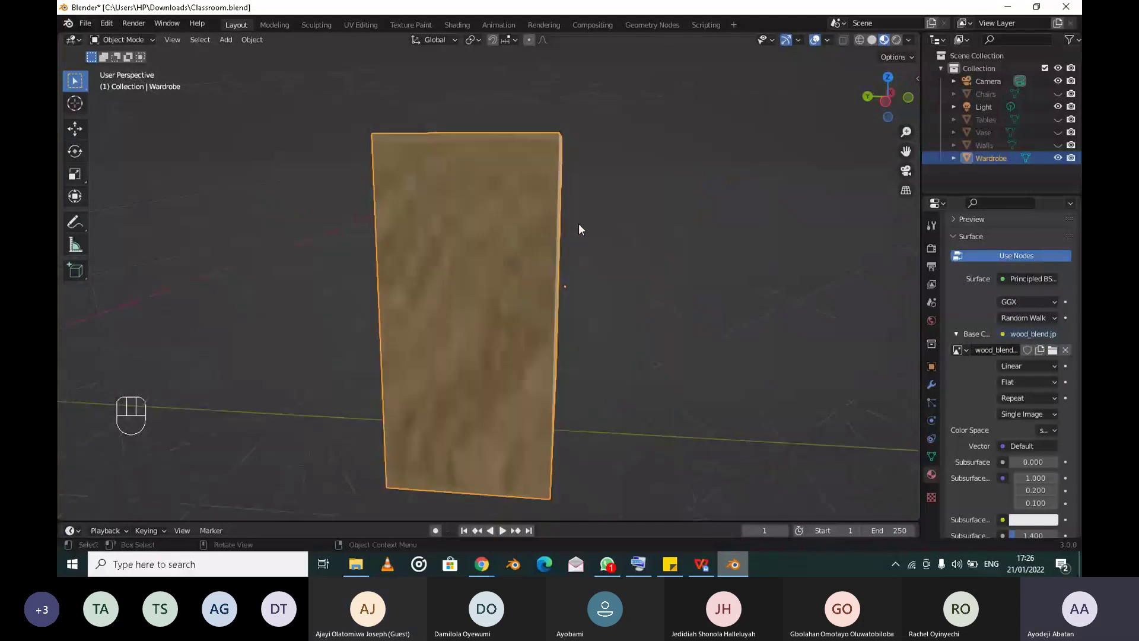
{"action": "middle_click", "coordinate": [704, 221]}
{"action": "scroll", "scroll_direction": "up", "scroll_amount": 3}
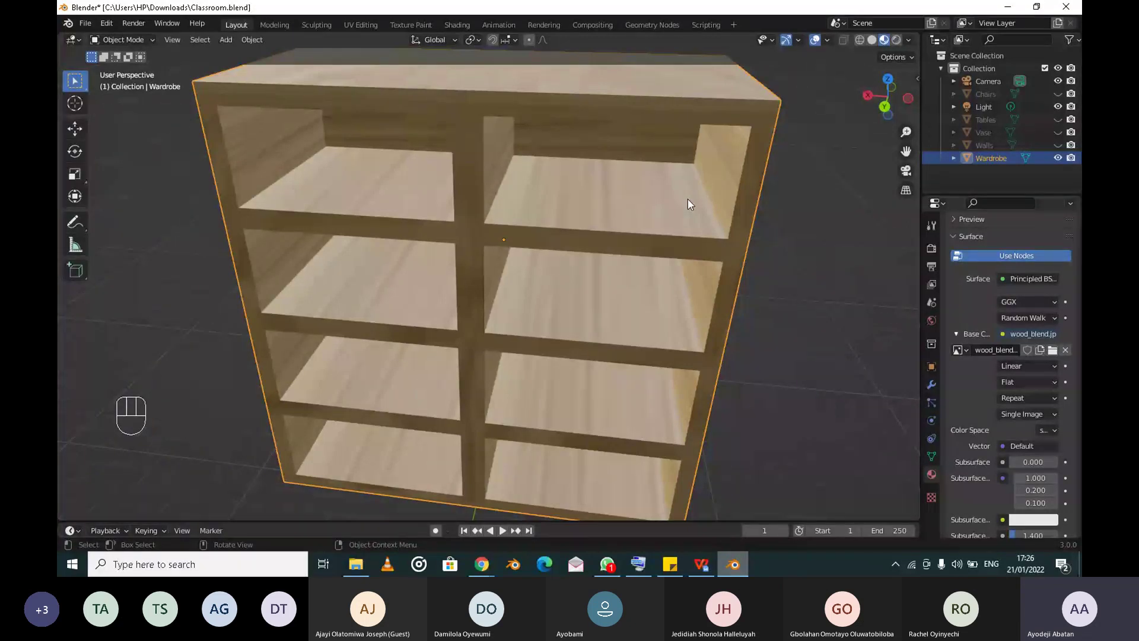
{"action": "scroll", "scroll_direction": "down", "scroll_amount": 3}
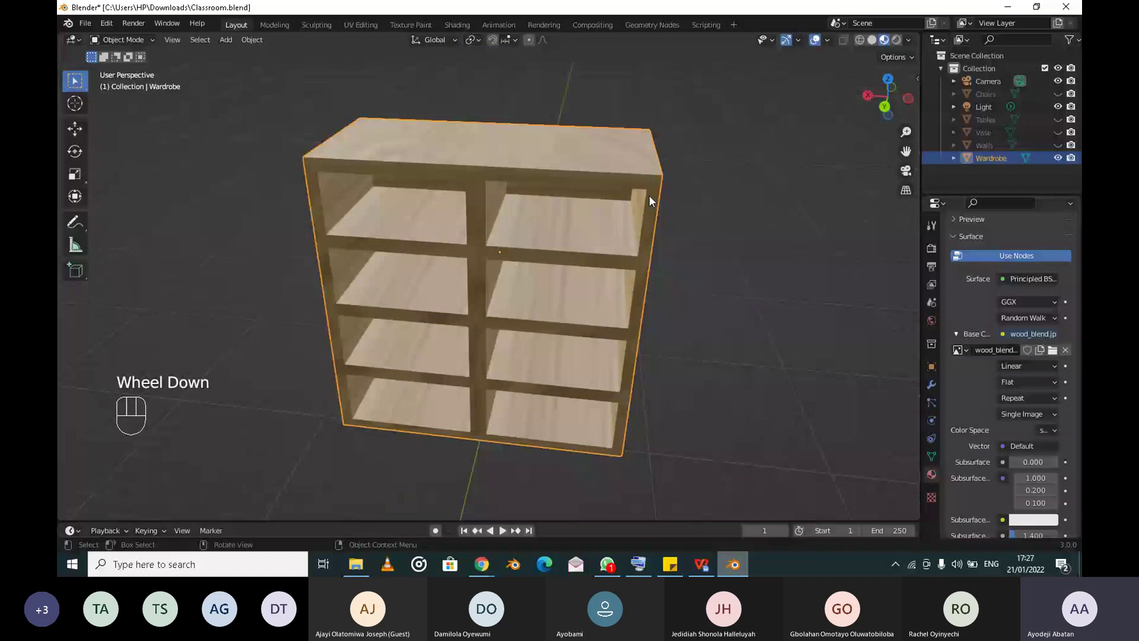